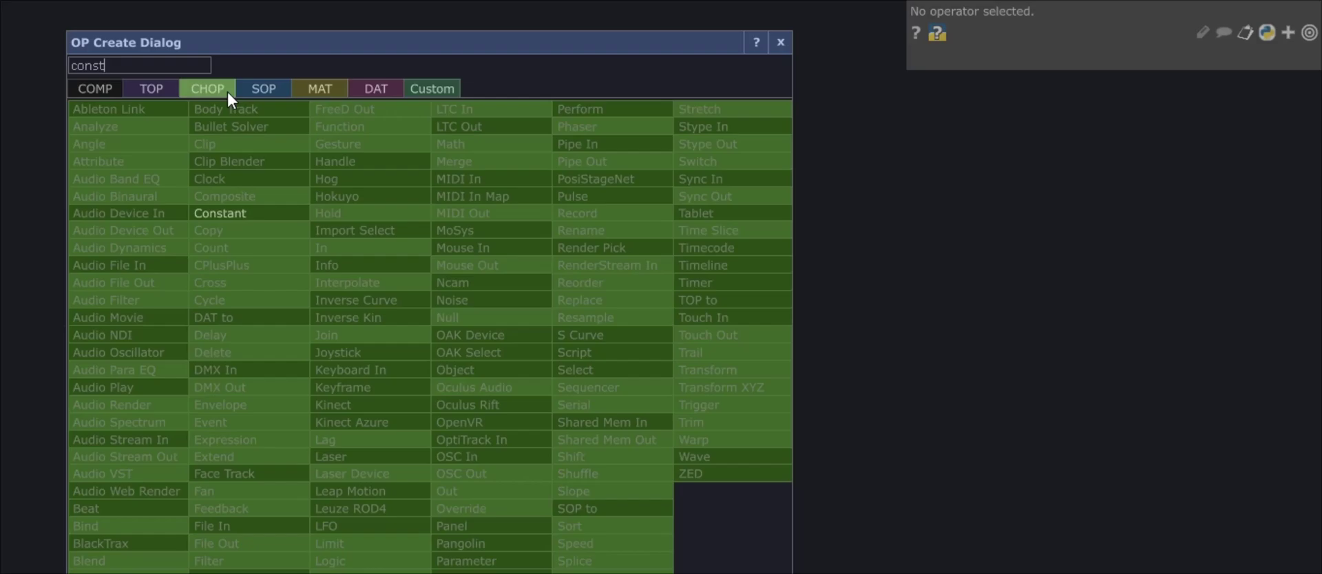
Add a Constant CHOP to the network and expand it to sixteen channels
{"action": "left_click", "coordinate": [257, 219]}
{"action": "left_click", "coordinate": [387, 360]}
{"action": "left_click", "coordinate": [1070, 91]}
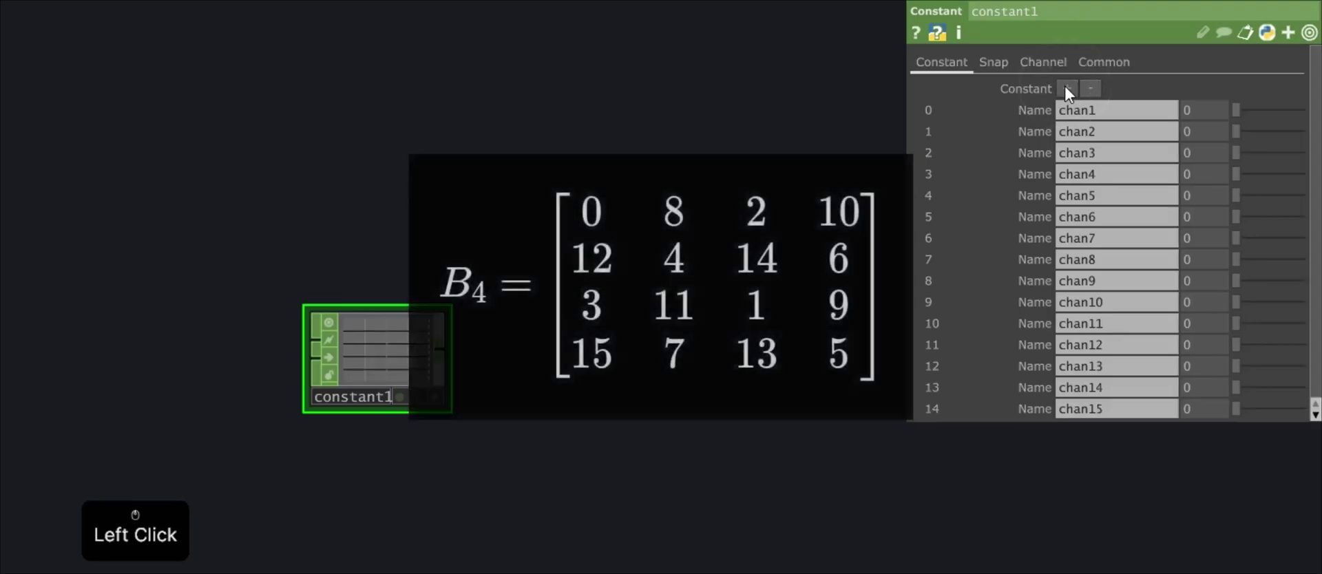
Fill chan1–chan16 with the 4×4 Bayer values 0,8,2,10,12,4,14,6,3,11,1,9,15,7,13,5
{"action": "key", "text": "BackSpace"}
{"action": "key", "text": "8"}
{"action": "key", "text": "Return"}
{"action": "left_click", "coordinate": [1211, 157]}
{"action": "key", "text": "BackSpace"}
{"action": "key", "text": "Return"}
{"action": "left_click", "coordinate": [1211, 179]}
{"action": "key", "text": "BackSpace"}
{"action": "key", "text": "Return"}
{"action": "left_click", "coordinate": [1220, 203]}
{"action": "key", "text": "1"}
{"action": "left_click", "coordinate": [1213, 217]}
{"action": "key", "text": "4"}
{"action": "key", "text": "Return"}
{"action": "left_click", "coordinate": [1218, 239]}
{"action": "key", "text": "BackSpace"}
{"action": "key", "text": "Return"}
{"action": "left_click", "coordinate": [1205, 261]}
{"action": "key", "text": "BackSpace"}
{"action": "key", "text": "Return"}
{"action": "left_click", "coordinate": [1228, 288]}
{"action": "key", "text": "BackSpace"}
{"action": "key", "text": "Return"}
{"action": "left_click", "coordinate": [1220, 312]}
{"action": "key", "text": "Return"}
{"action": "left_click", "coordinate": [1218, 327]}
{"action": "key", "text": "Return"}
{"action": "left_click", "coordinate": [1211, 347]}
{"action": "key", "text": "BackSpace"}
{"action": "key", "text": "Return"}
{"action": "left_click", "coordinate": [1224, 373]}
{"action": "key", "text": "BackSpace"}
{"action": "key", "text": "1"}
{"action": "left_click", "coordinate": [1220, 388]}
{"action": "key", "text": "BackSpace"}
{"action": "key", "text": "Return"}
{"action": "left_click", "coordinate": [1223, 414]}
{"action": "key", "text": "1"}
{"action": "key", "text": "Return"}
{"action": "left_click", "coordinate": [1221, 428]}
{"action": "key", "text": "BackSpace"}
{"action": "key", "text": "Return"}
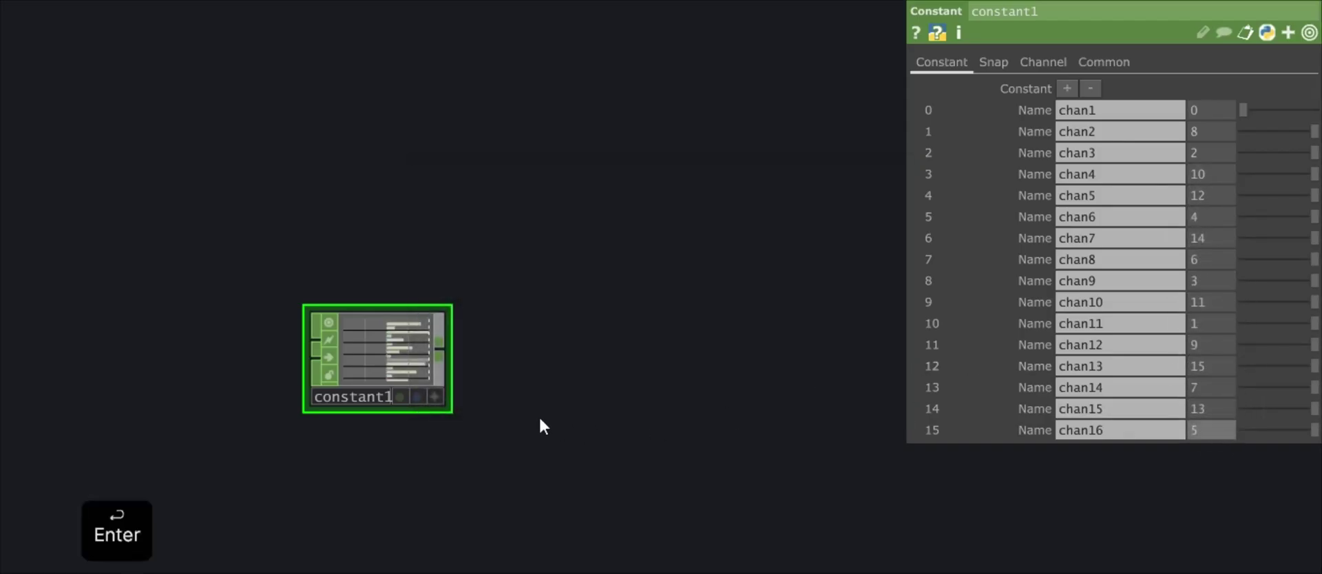
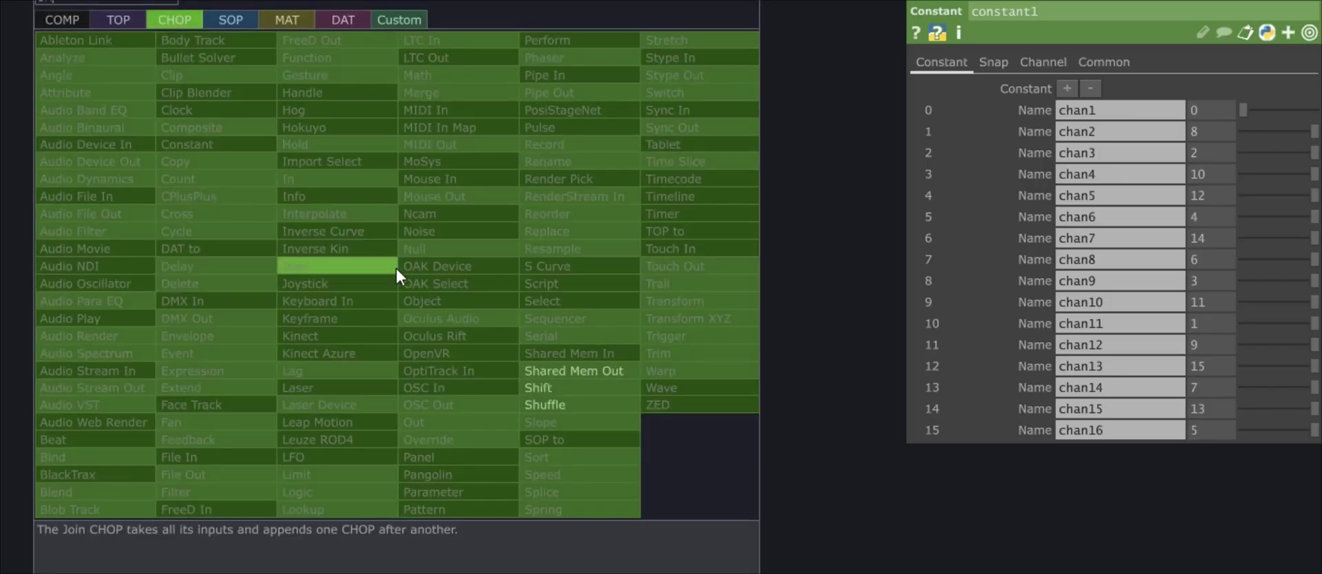
Append a Shuffle CHOP to constant1 with Method set to Sequence All Samples
{"action": "left_click", "coordinate": [590, 407]}
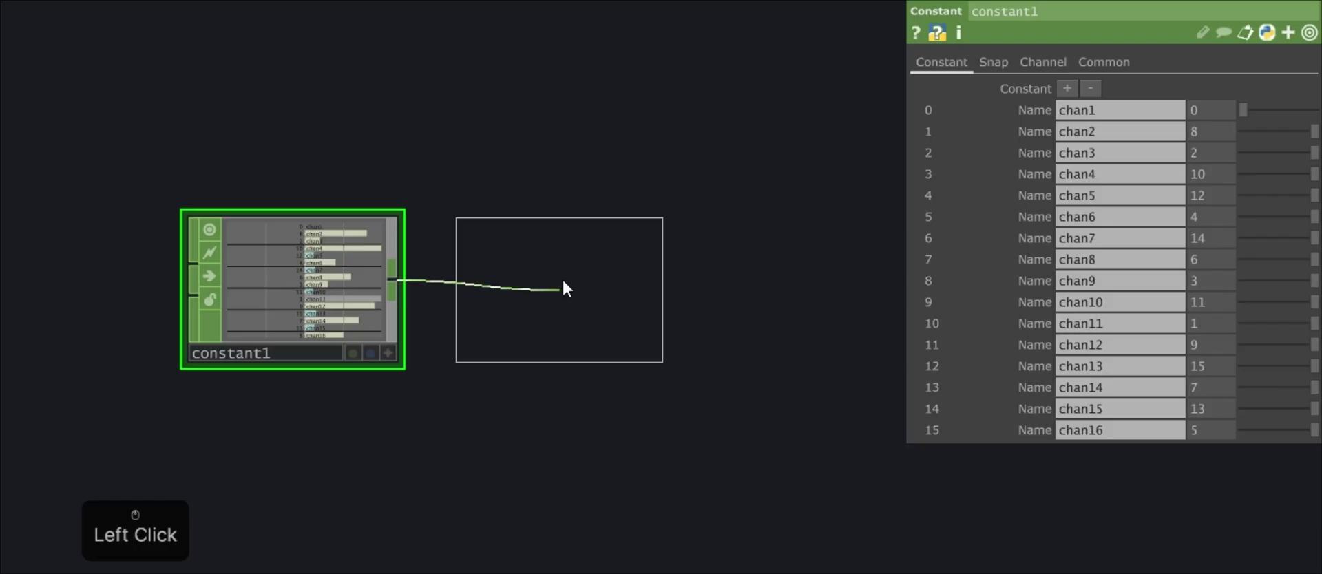
{"action": "left_click", "coordinate": [581, 293]}
{"action": "left_click", "coordinate": [1140, 90]}
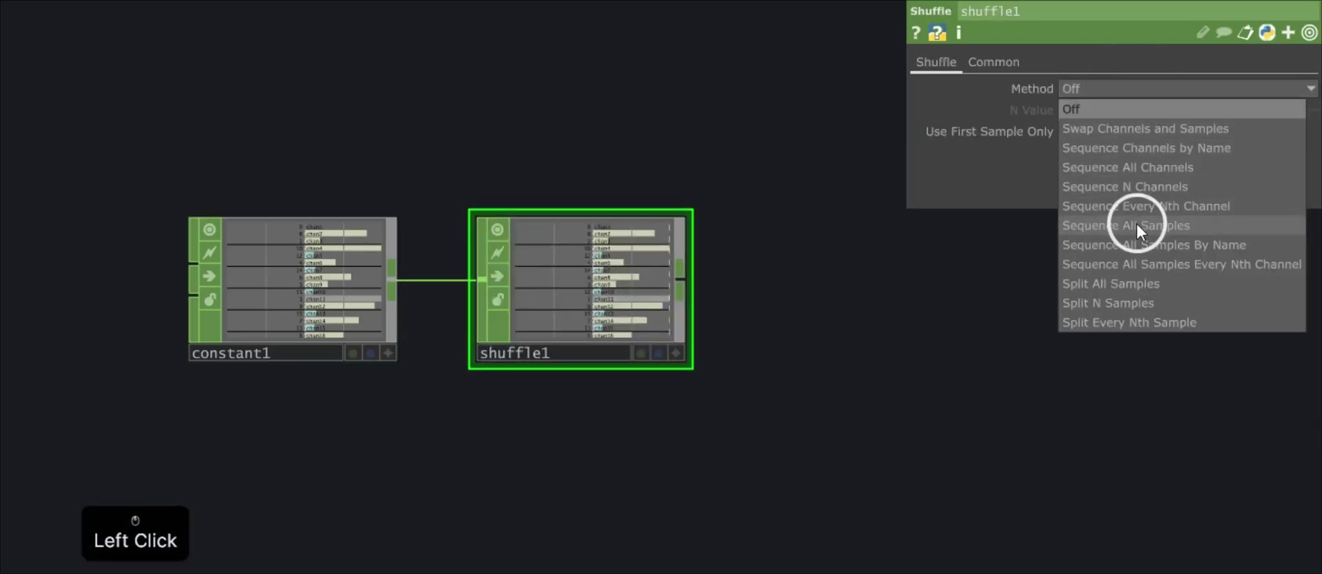
{"action": "left_click", "coordinate": [780, 424]}
Append an Expression CHOP, express1, after shuffle1
{"action": "right_click", "coordinate": [519, 294]}
{"action": "key", "text": "e"}
{"action": "key", "text": "x"}
{"action": "left_click", "coordinate": [345, 402]}
{"action": "left_click", "coordinate": [694, 310]}
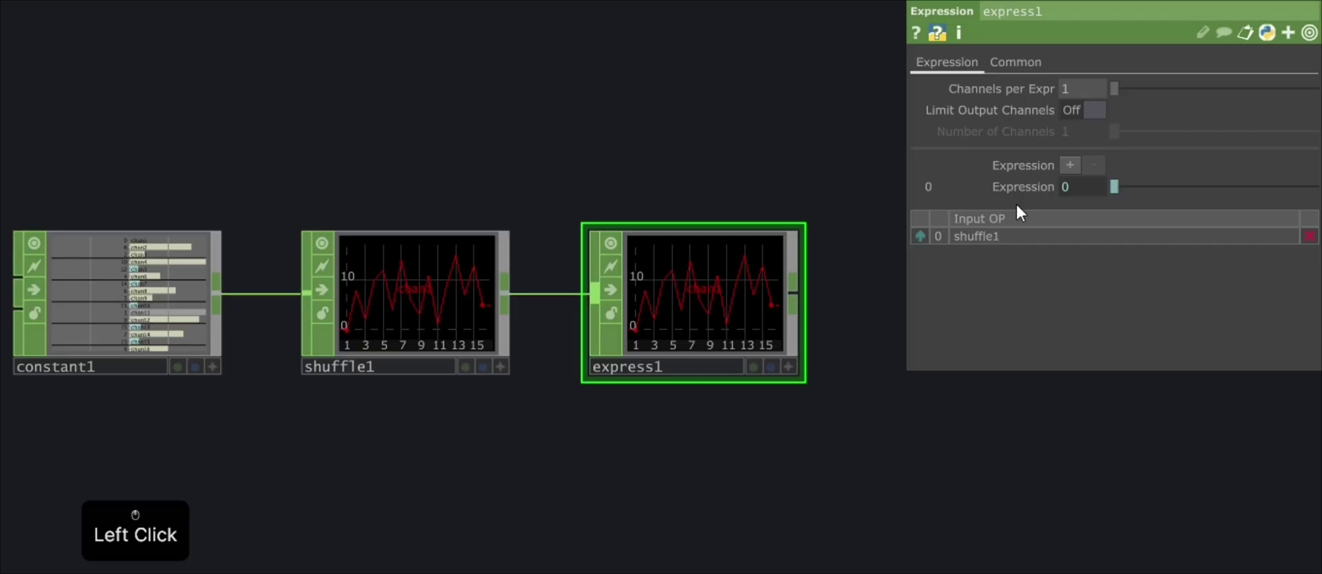
Set express1's expression to (me.inputVal + 0.5) / 16 to normalise values to 0–1
{"action": "key", "text": "space"}
{"action": "key", "text": "space"}
{"action": "key", "text": "Left"}
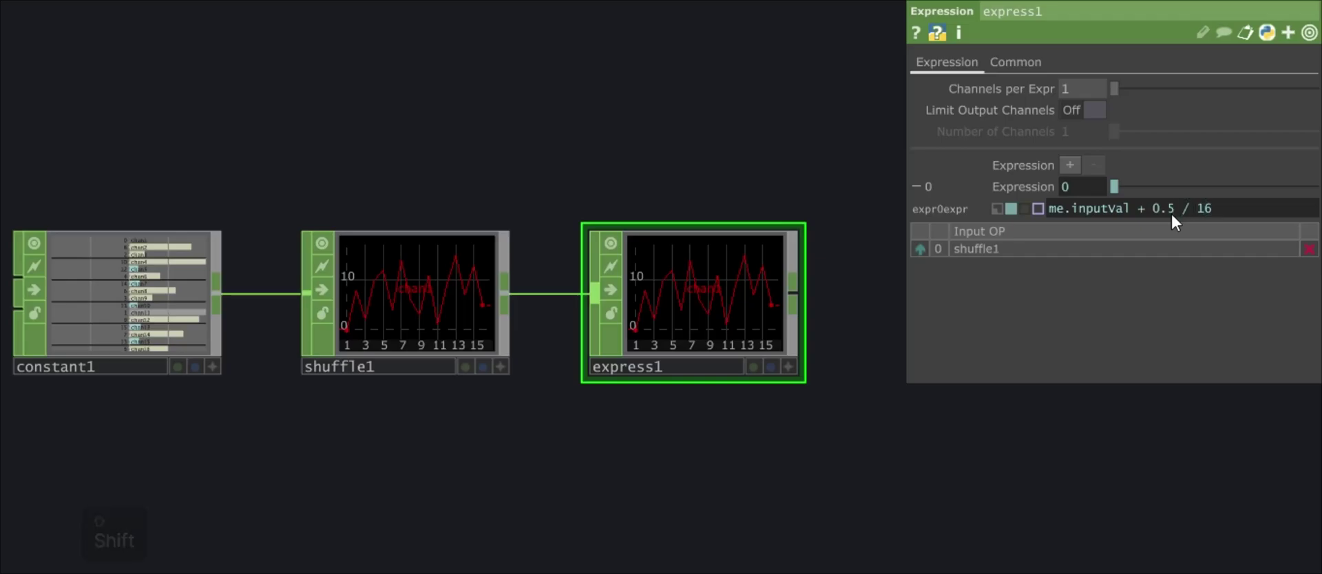
{"action": "key", "text": "Left"}
{"action": "key", "text": "Left"}
{"action": "key", "text": "8"}
{"action": "key", "text": "Return"}
{"action": "middle_click", "coordinate": [782, 468]}
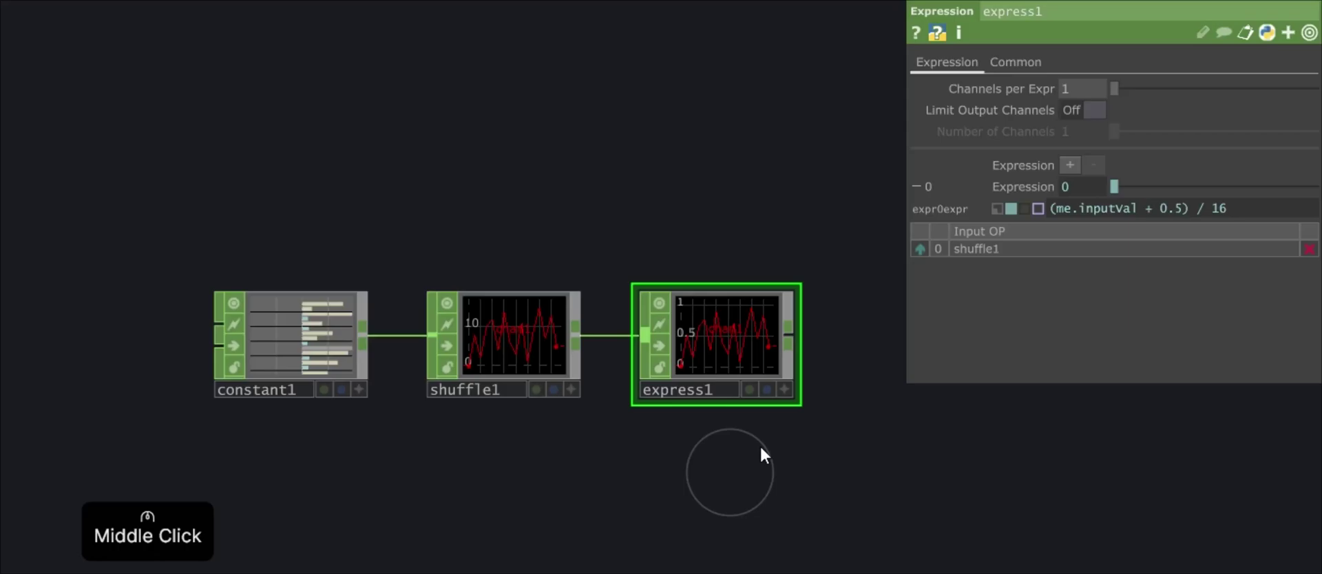
Append a CHOP to TOP after express1, rendering the values as a 4×4 grey grid
{"action": "right_click", "coordinate": [805, 343]}
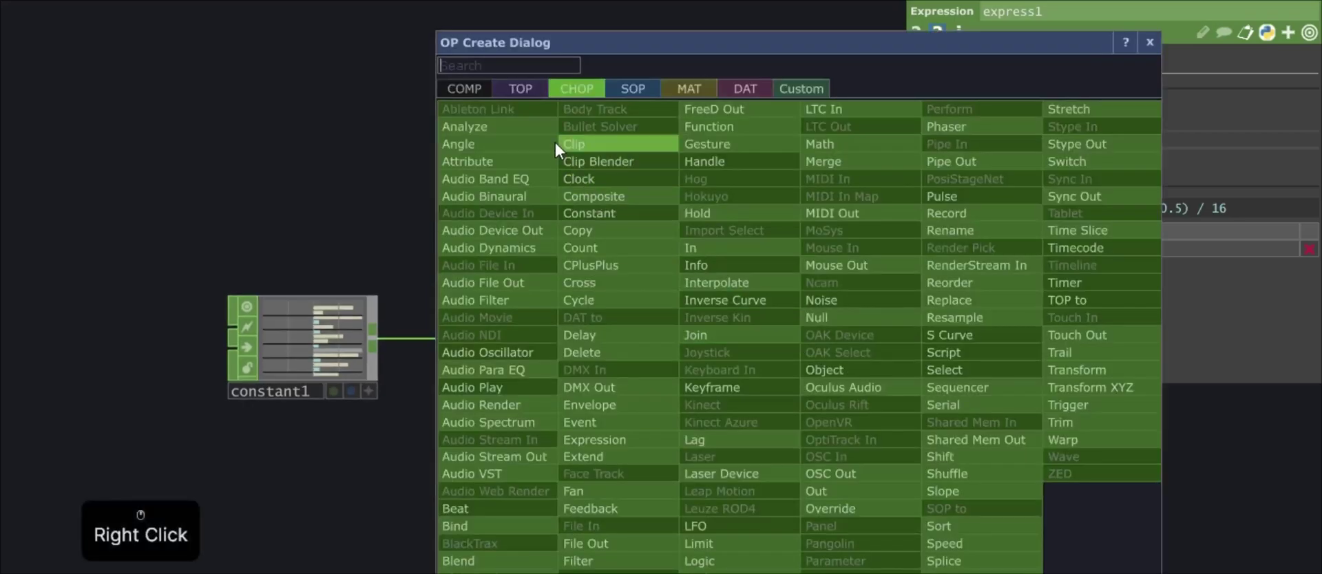
{"action": "left_click", "coordinate": [530, 94]}
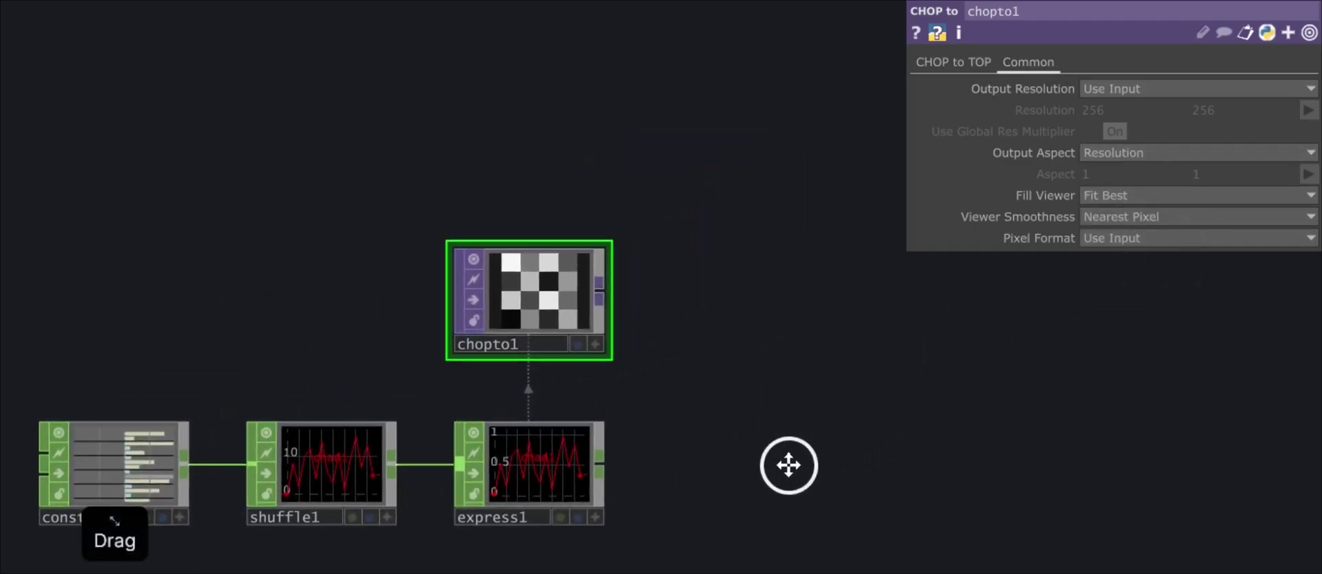
Append a Resolution TOP, res1, after chopto1
{"action": "right_click", "coordinate": [604, 300]}
{"action": "key", "text": "r"}
{"action": "key", "text": "s"}
{"action": "left_click", "coordinate": [706, 358]}
{"action": "left_click", "coordinate": [728, 358]}
Set res1's Common output to a custom resolution of 1000×1000
{"action": "left_click", "coordinate": [737, 318]}
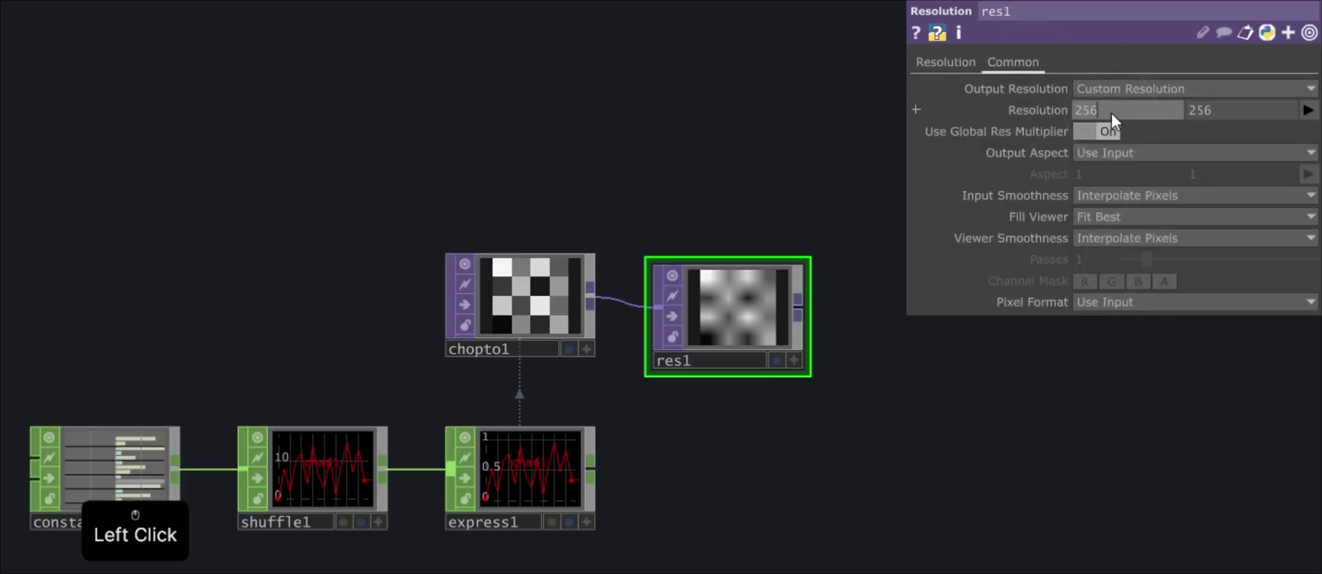
{"action": "key", "text": "BackSpace"}
{"action": "key", "text": "1"}
{"action": "key", "text": "Return"}
{"action": "key", "text": "Return"}
{"action": "double_click", "coordinate": [1222, 108]}
{"action": "key", "text": "BackSpace"}
{"action": "key", "text": "1"}
{"action": "key", "text": "0"}
{"action": "key", "text": "Return"}
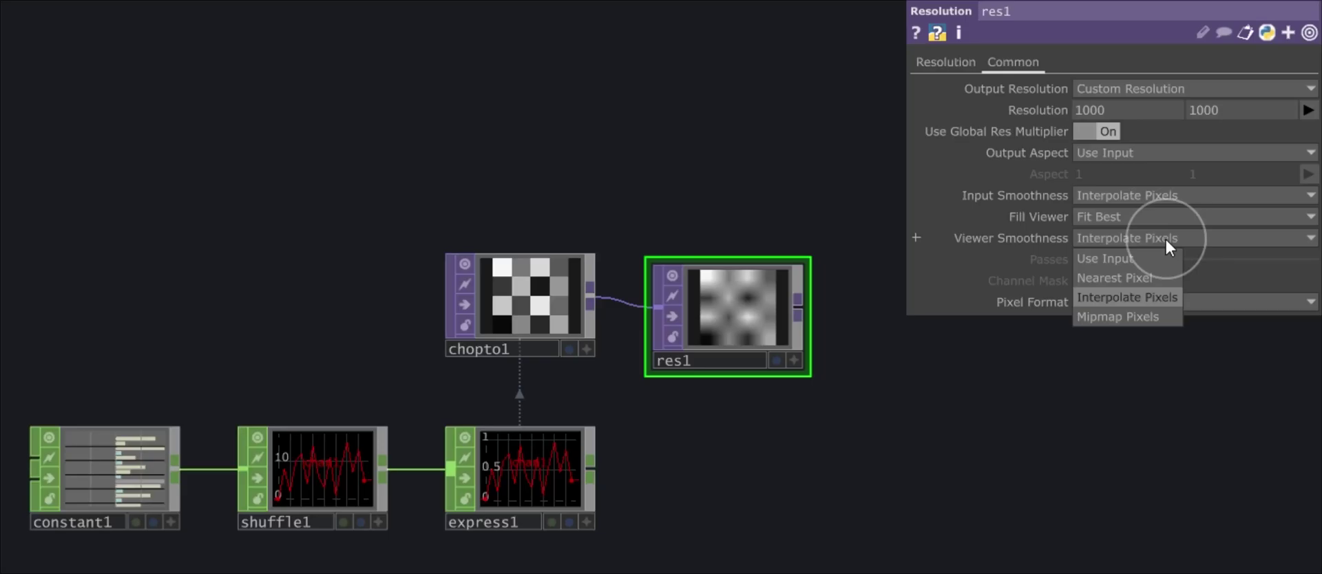
Set res1's Viewer and Input Smoothness to Nearest Pixel so the squares stay crisp
{"action": "left_click", "coordinate": [1166, 263]}
{"action": "left_click", "coordinate": [1154, 221]}
{"action": "left_click", "coordinate": [1148, 221]}
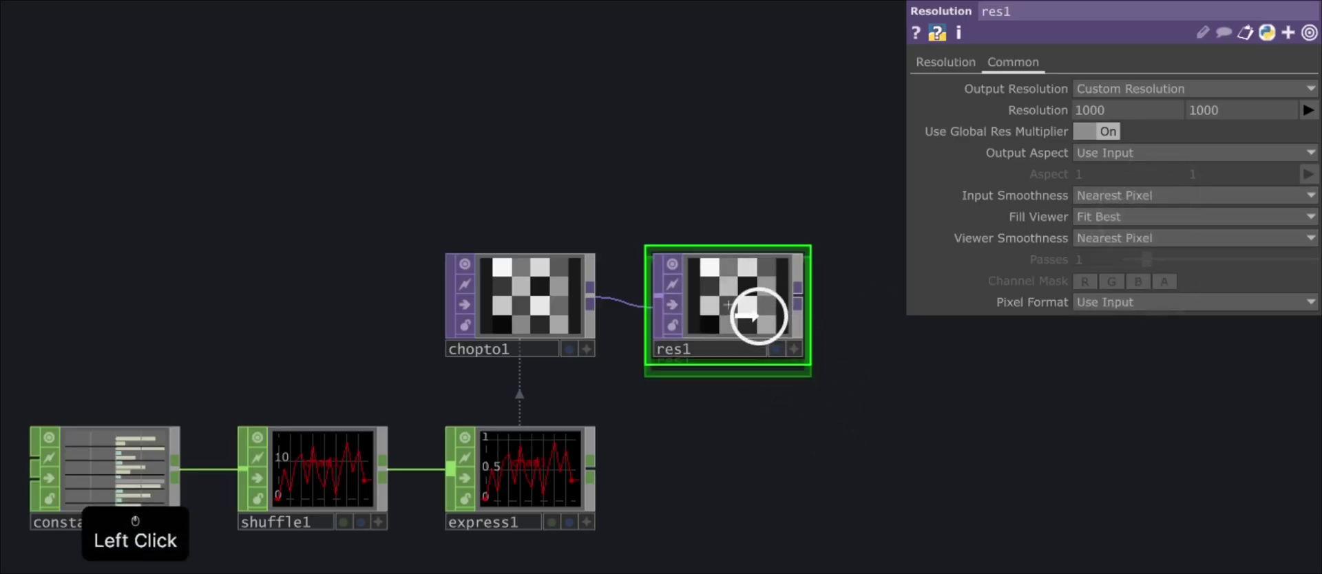
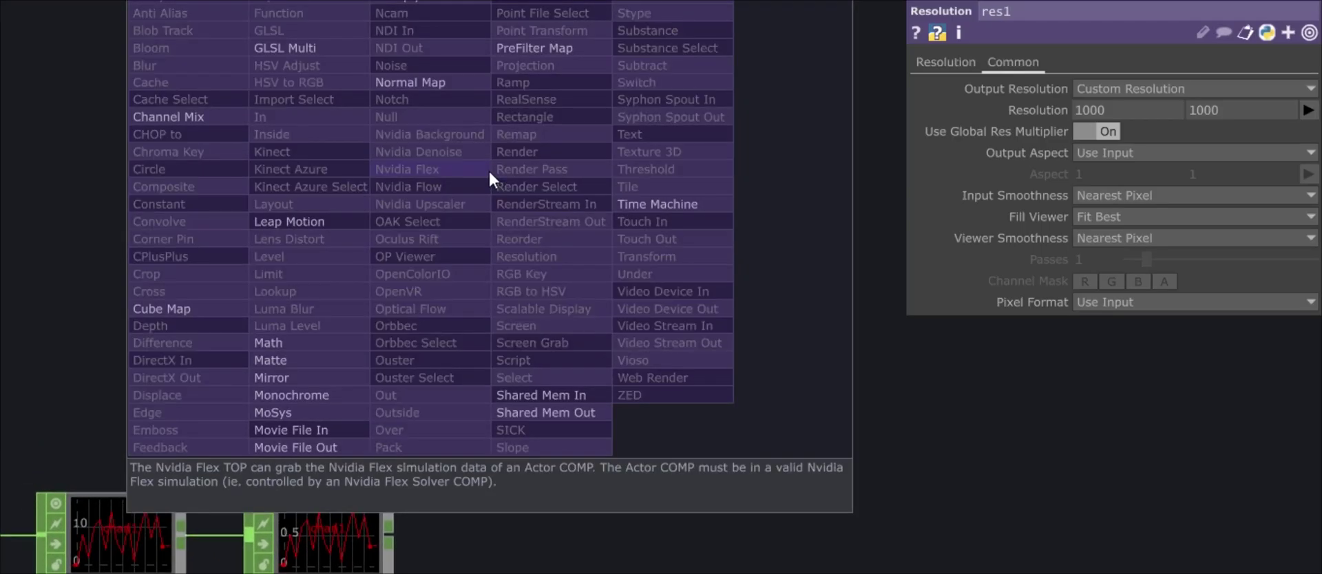
Add a Movie File In TOP with the butterfly image and set its Pixel Format to mono
{"action": "key", "text": "v"}
{"action": "left_click", "coordinate": [365, 433]}
{"action": "left_click", "coordinate": [566, 257]}
{"action": "left_click", "coordinate": [526, 194]}
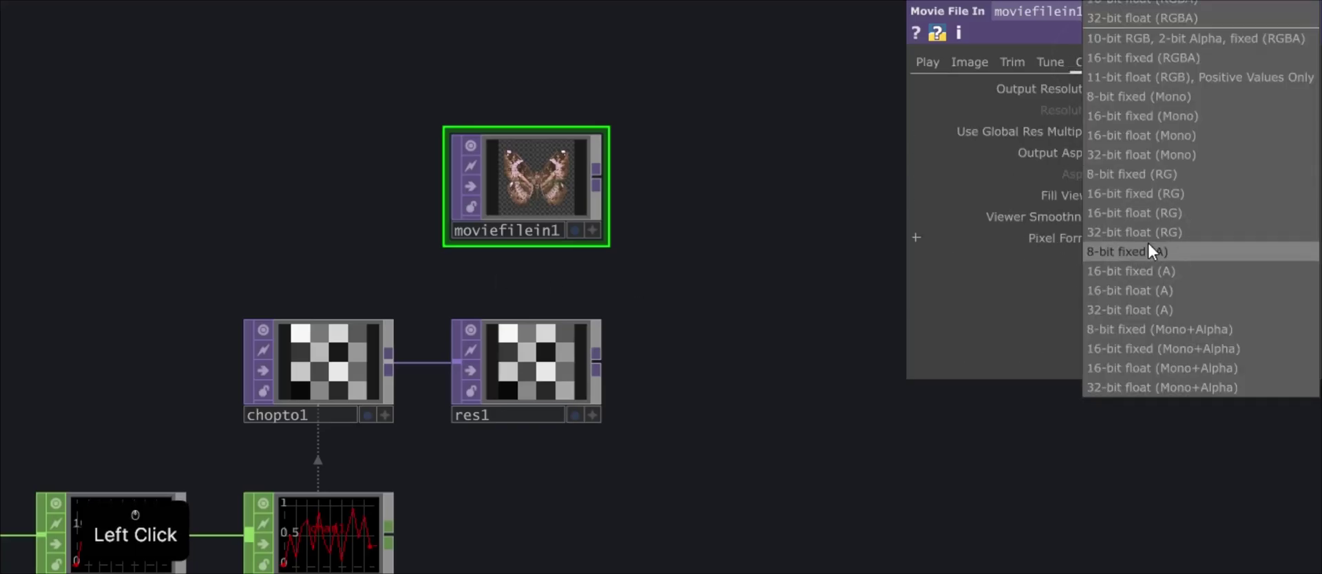
{"action": "left_click", "coordinate": [1178, 108]}
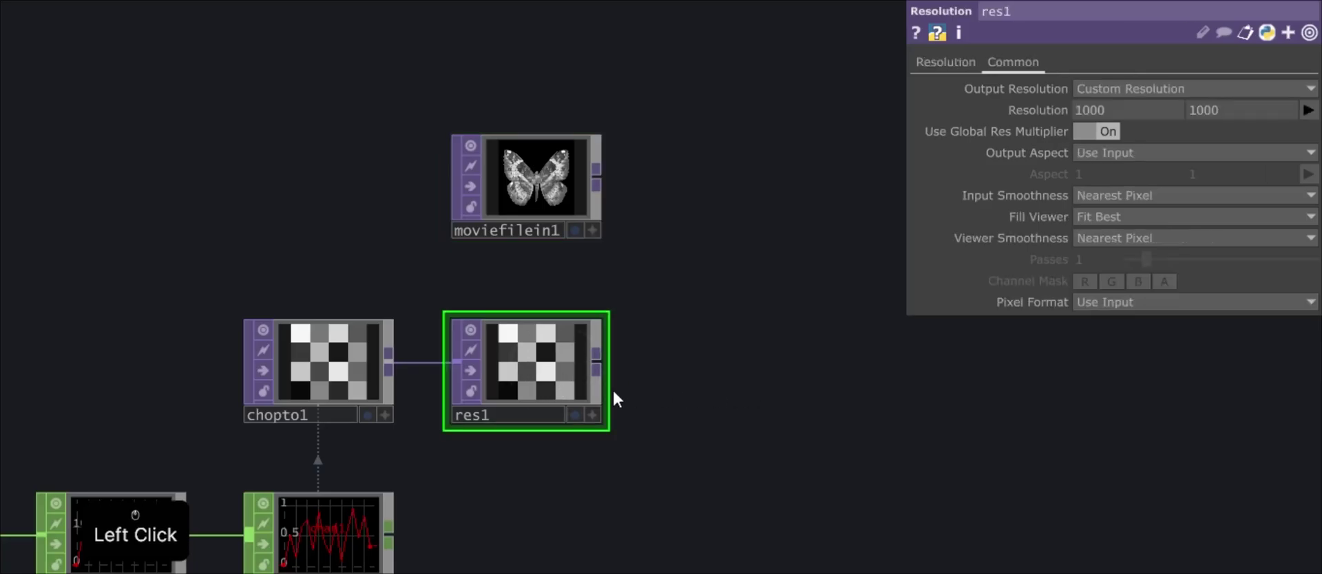
Append a Transform TOP, transform1, after res1
{"action": "right_click", "coordinate": [609, 368]}
{"action": "right_click", "coordinate": [609, 367]}
{"action": "key", "text": "t"}
{"action": "key", "text": "a"}
{"action": "double_click", "coordinate": [761, 385]}
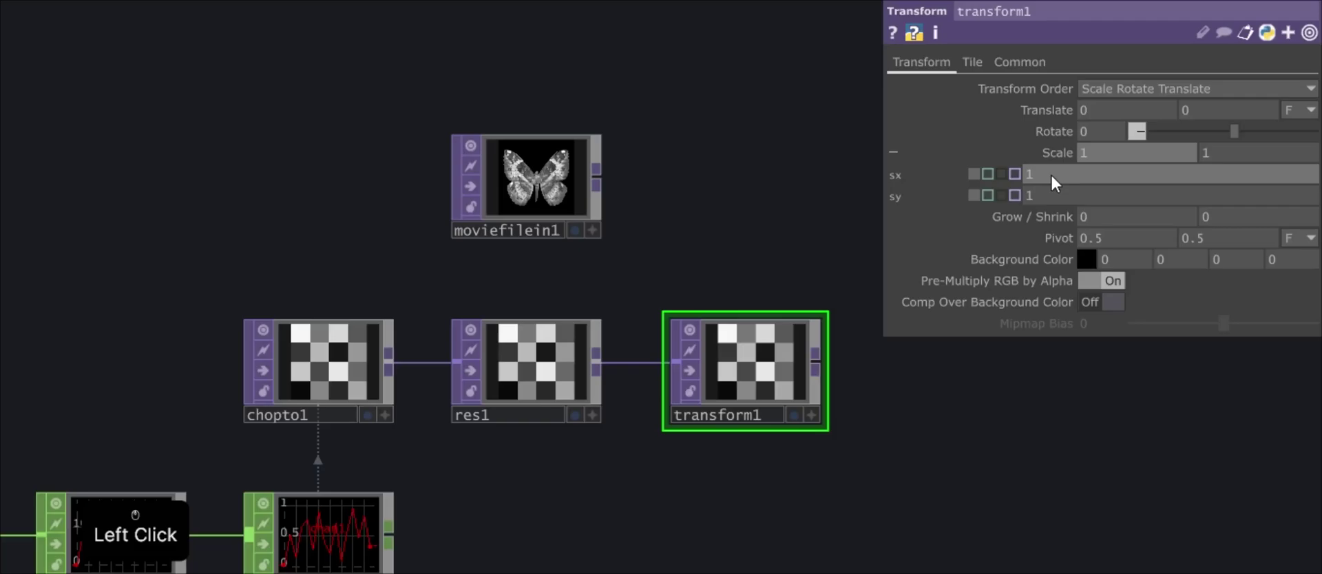
Set transform1's scale to 4 / op('moviefilein1').width and 4 / op('moviefilein1').height
{"action": "key", "text": "BackSpace"}
{"action": "key", "text": "ctrl+v"}
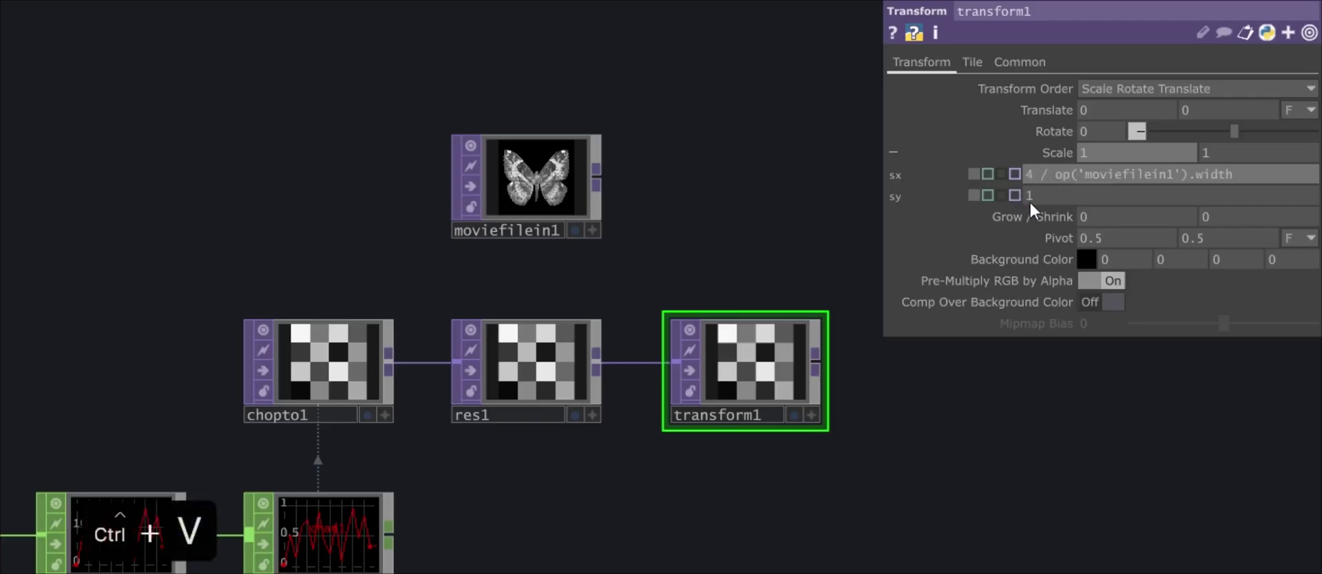
{"action": "double_click", "coordinate": [1064, 198]}
{"action": "key", "text": "BackSpace"}
{"action": "key", "text": "ctrl+v"}
{"action": "key", "text": "BackSpace"}
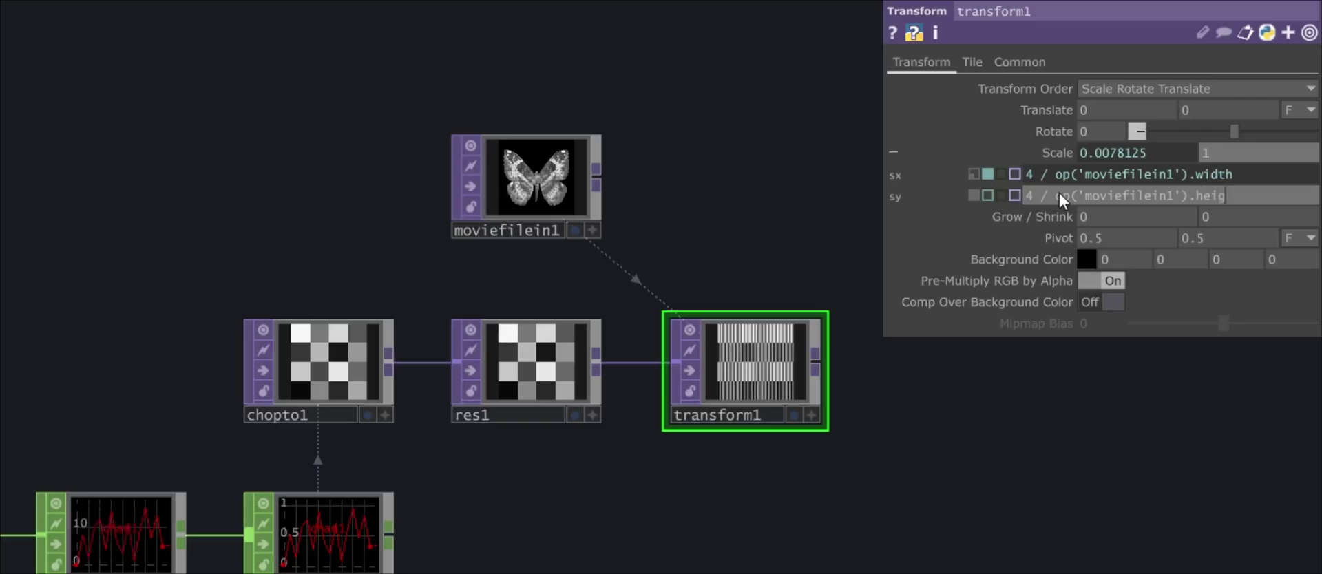
{"action": "key", "text": "h"}
{"action": "key", "text": "t"}
{"action": "key", "text": "Return"}
{"action": "key", "text": "Return"}
{"action": "double_click", "coordinate": [1040, 63]}
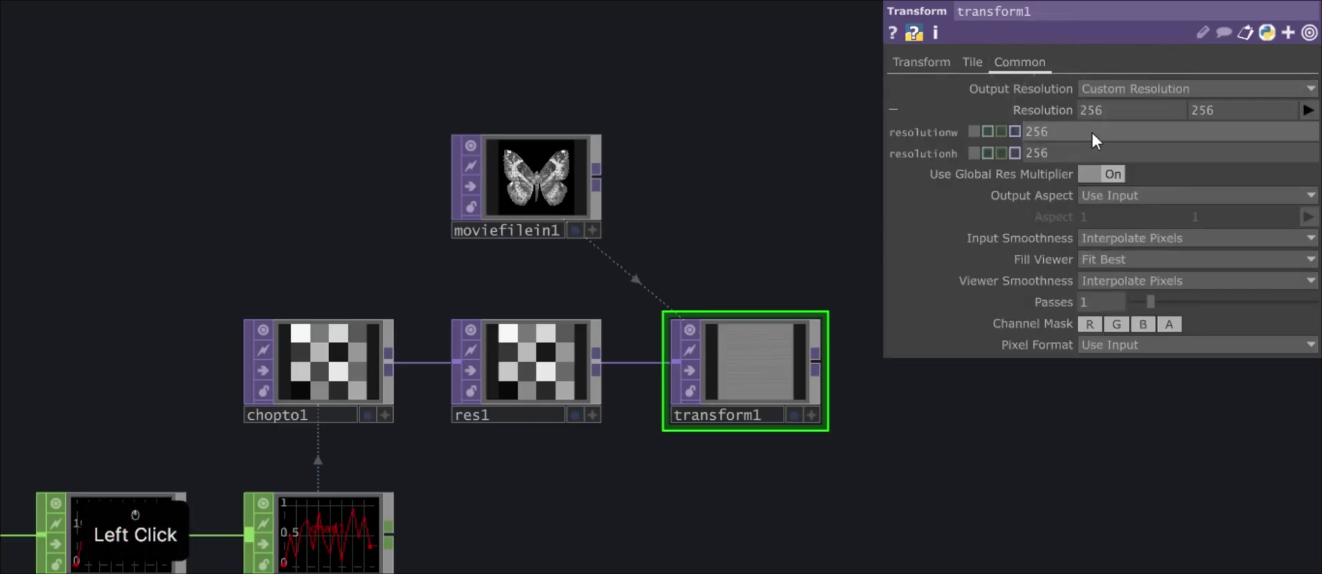
Set transform1's output width to op('moviefilein1').width
{"action": "key", "text": "ctrl+v"}
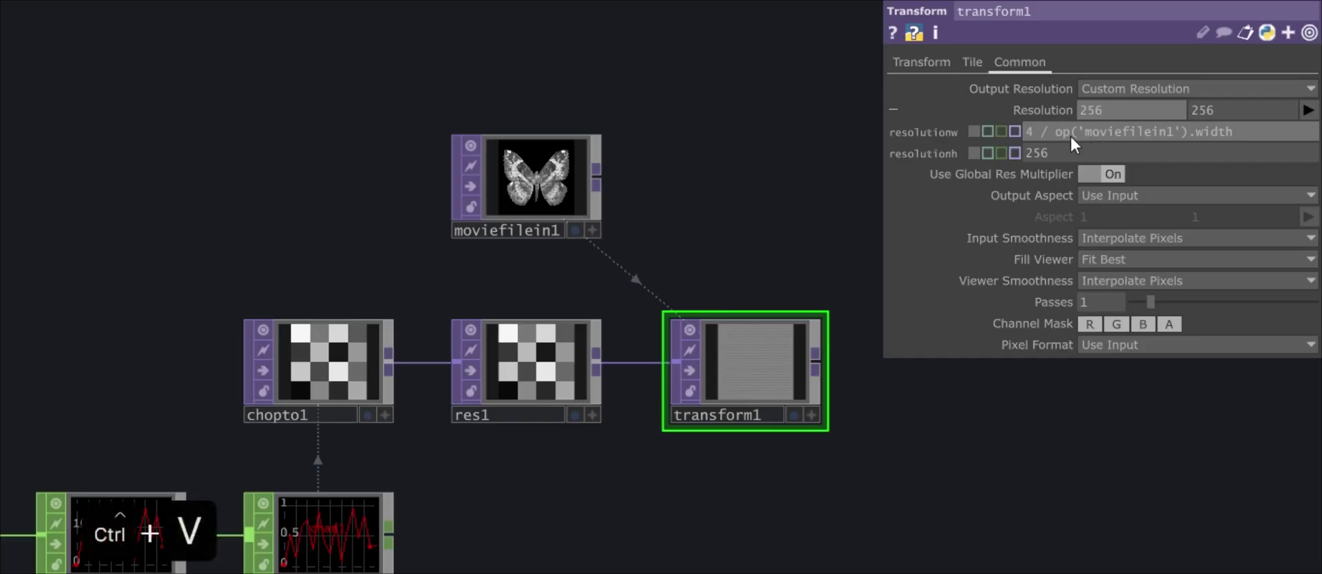
{"action": "left_click", "coordinate": [1062, 139]}
{"action": "key", "text": "BackSpace"}
{"action": "key", "text": "Return"}
{"action": "key", "text": "Return"}
Set transform1's output height to op('moviefilein1').height
{"action": "left_click", "coordinate": [1066, 153]}
{"action": "key", "text": "BackSpace"}
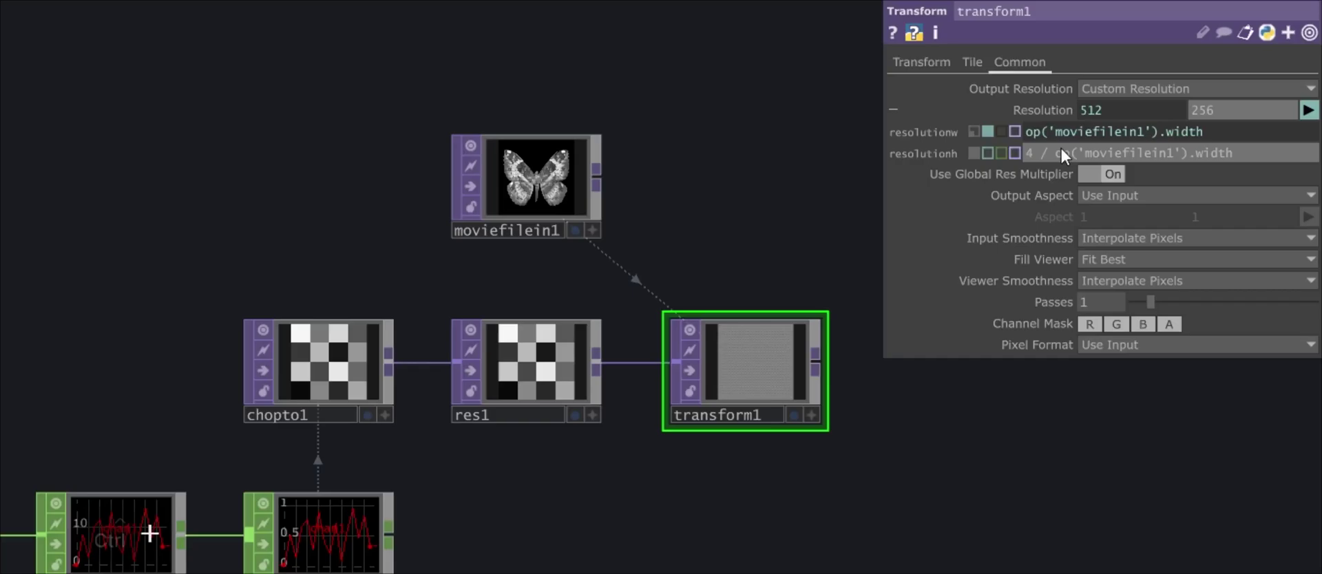
{"action": "key", "text": "ctrl+v"}
{"action": "key", "text": "BackSpace"}
{"action": "key", "text": "BackSpace"}
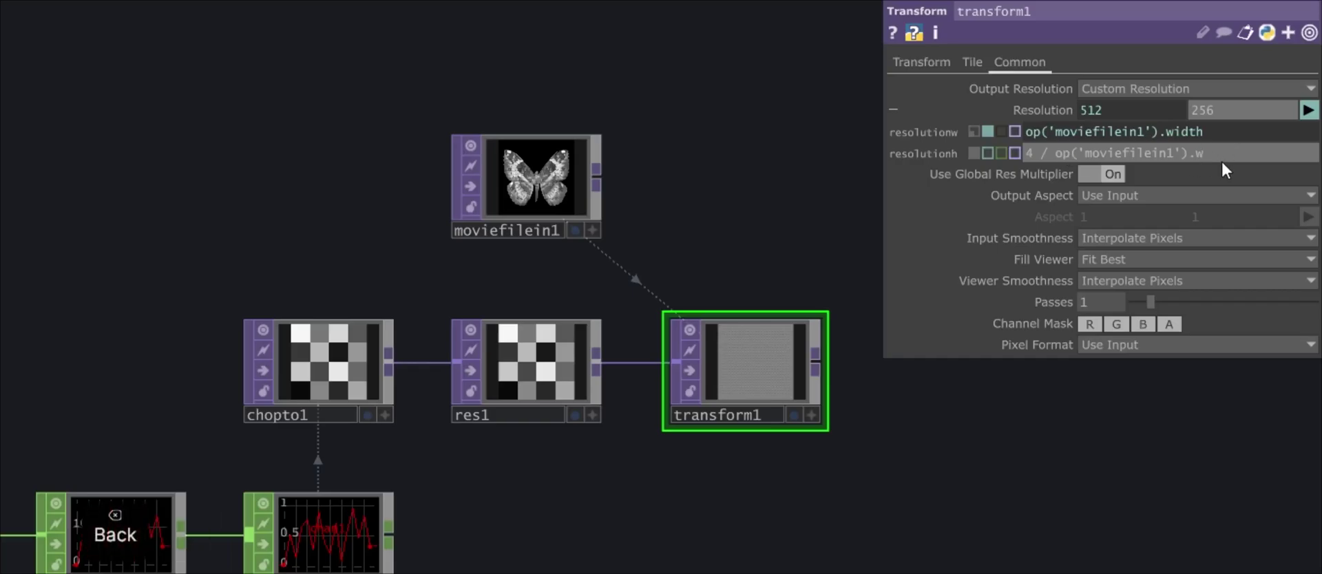
{"action": "key", "text": "t"}
{"action": "key", "text": "Left"}
{"action": "key", "text": "Left"}
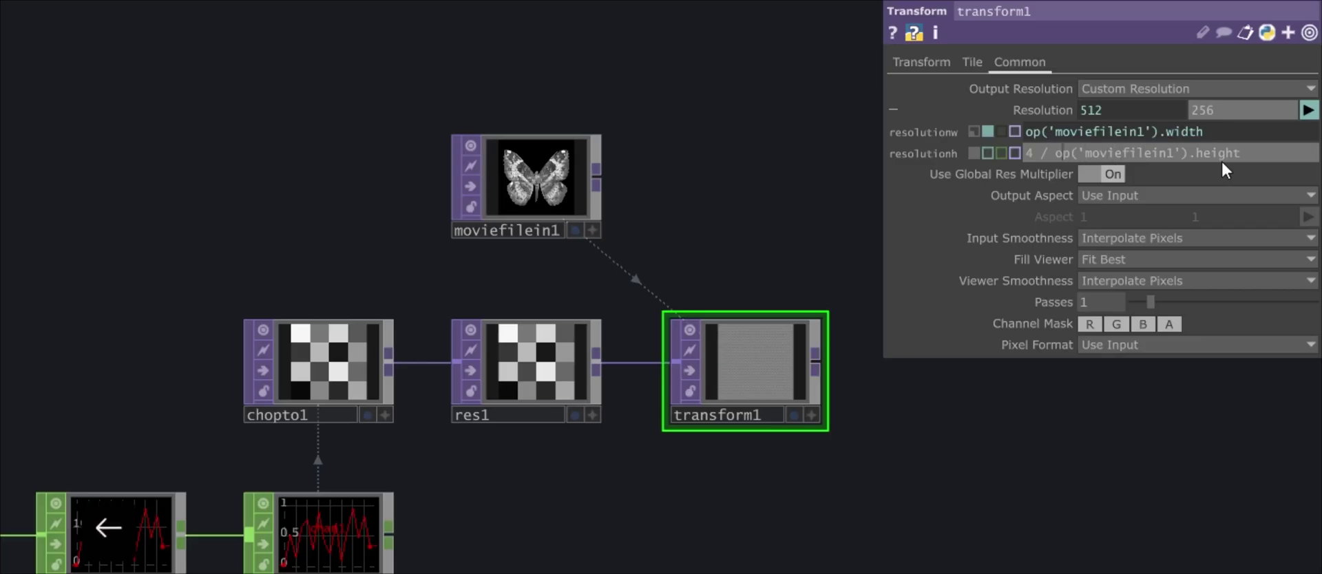
{"action": "key", "text": "BackSpace"}
{"action": "key", "text": "BackSpace"}
{"action": "key", "text": "Return"}
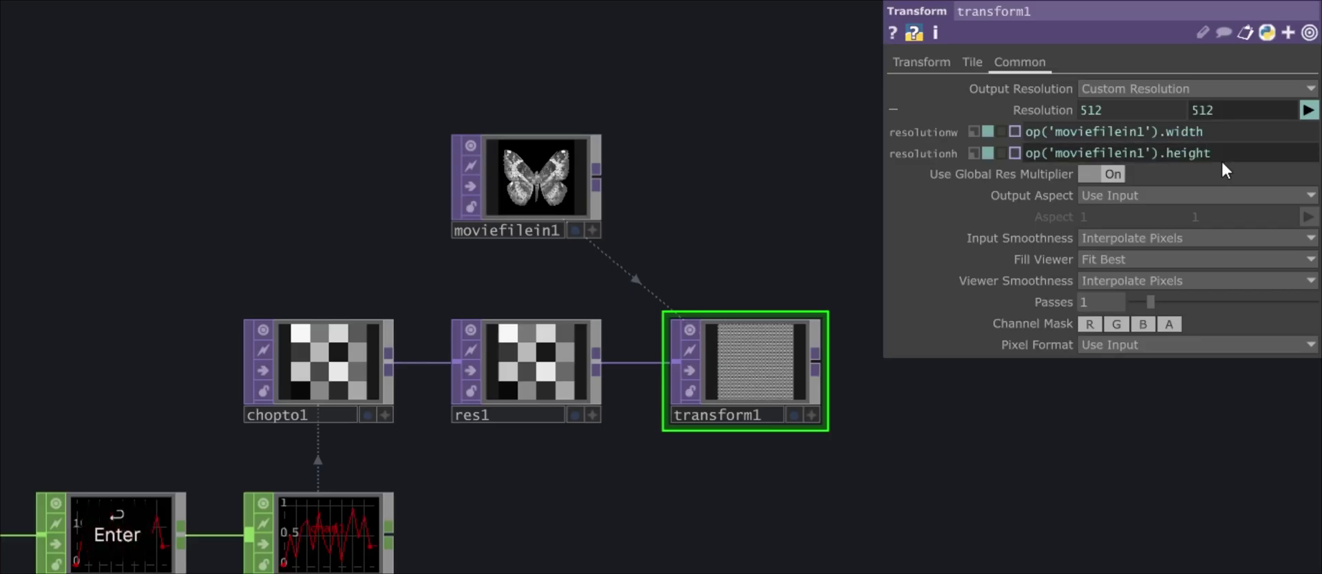
{"action": "left_click_drag", "start_coordinate": [1198, 243], "coordinate": [1170, 264]}
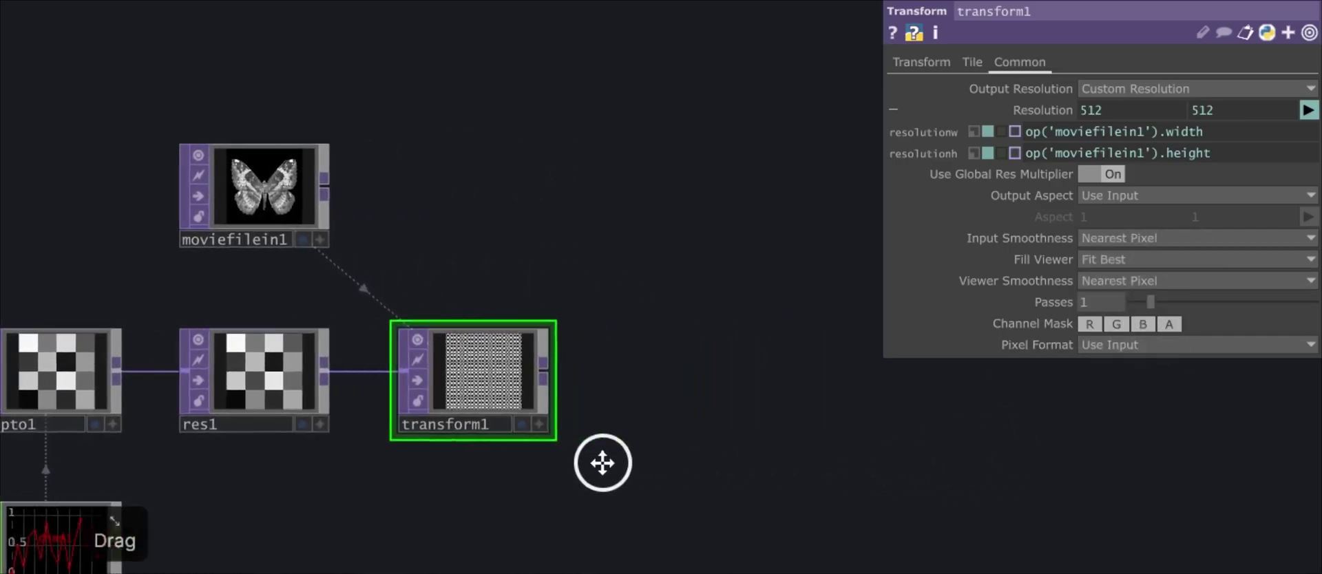
{"action": "left_click", "coordinate": [609, 469]}
Add a Composite TOP, comp1, to the network
{"action": "left_click", "coordinate": [623, 428]}
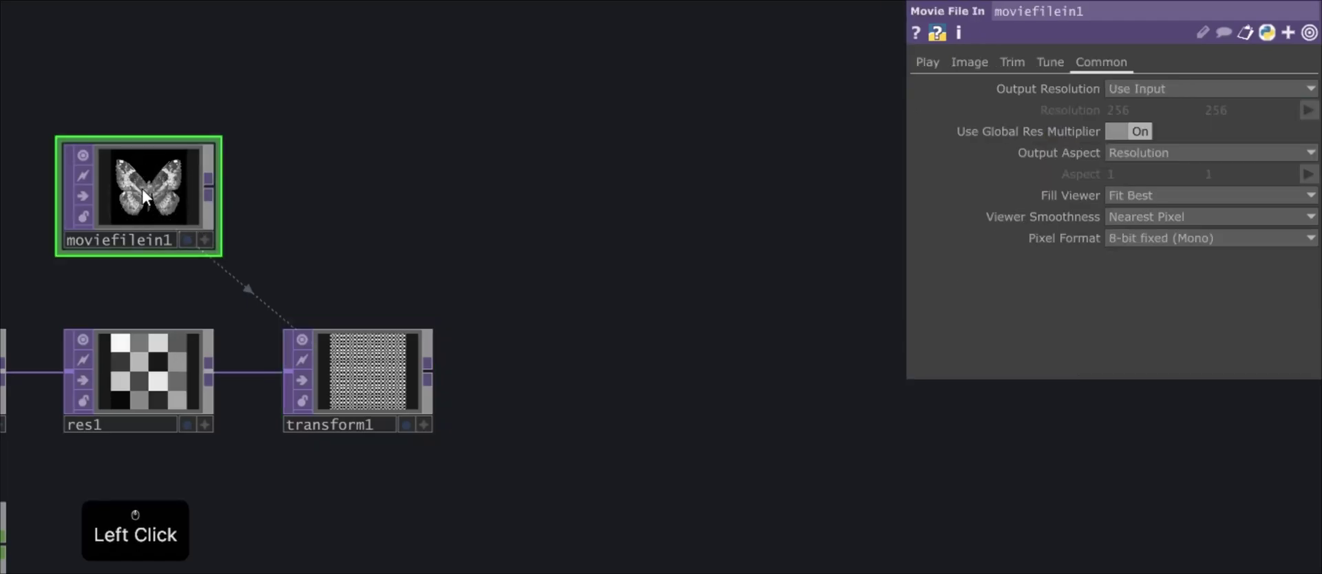
{"action": "left_click", "coordinate": [367, 228]}
{"action": "left_click", "coordinate": [629, 313]}
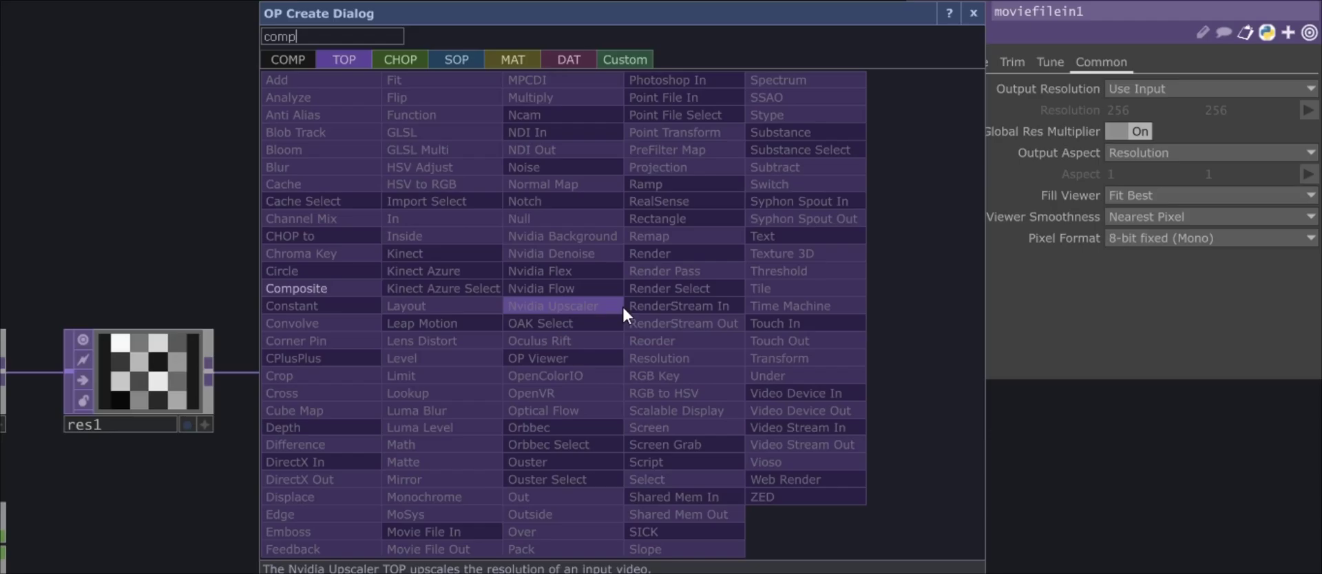
{"action": "key", "text": "s"}
{"action": "key", "text": "BackSpace"}
{"action": "left_click", "coordinate": [359, 298]}
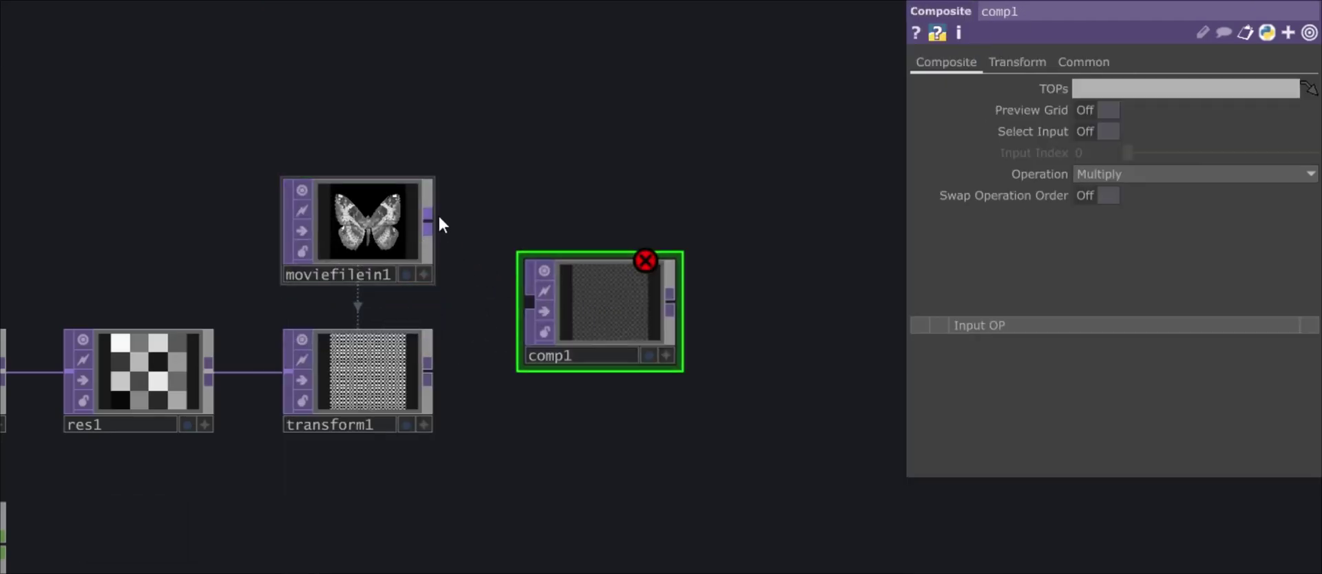
Wire moviefilein1 and transform1 into comp1 and set its smoothness to Nearest Pixel
{"action": "left_click", "coordinate": [466, 247]}
{"action": "left_click", "coordinate": [511, 293]}
{"action": "left_click", "coordinate": [522, 303]}
{"action": "left_click", "coordinate": [443, 376]}
{"action": "left_click", "coordinate": [526, 329]}
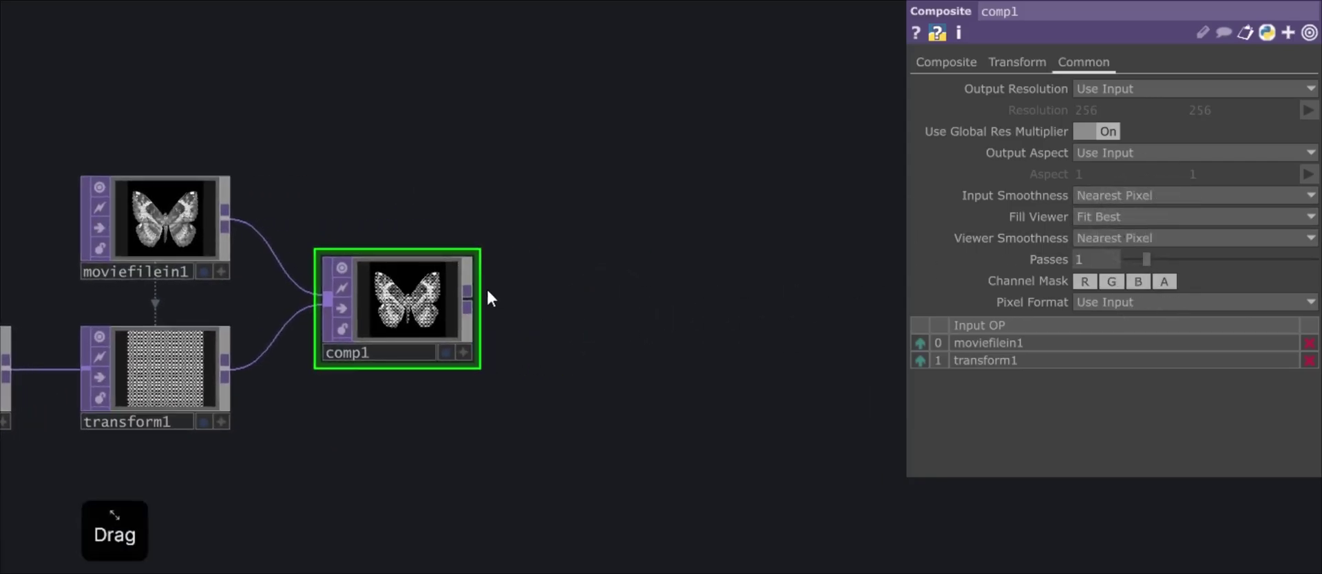
Append a Threshold TOP after comp1 for a pure black-and-white dithered butterfly
{"action": "right_click", "coordinate": [478, 297]}
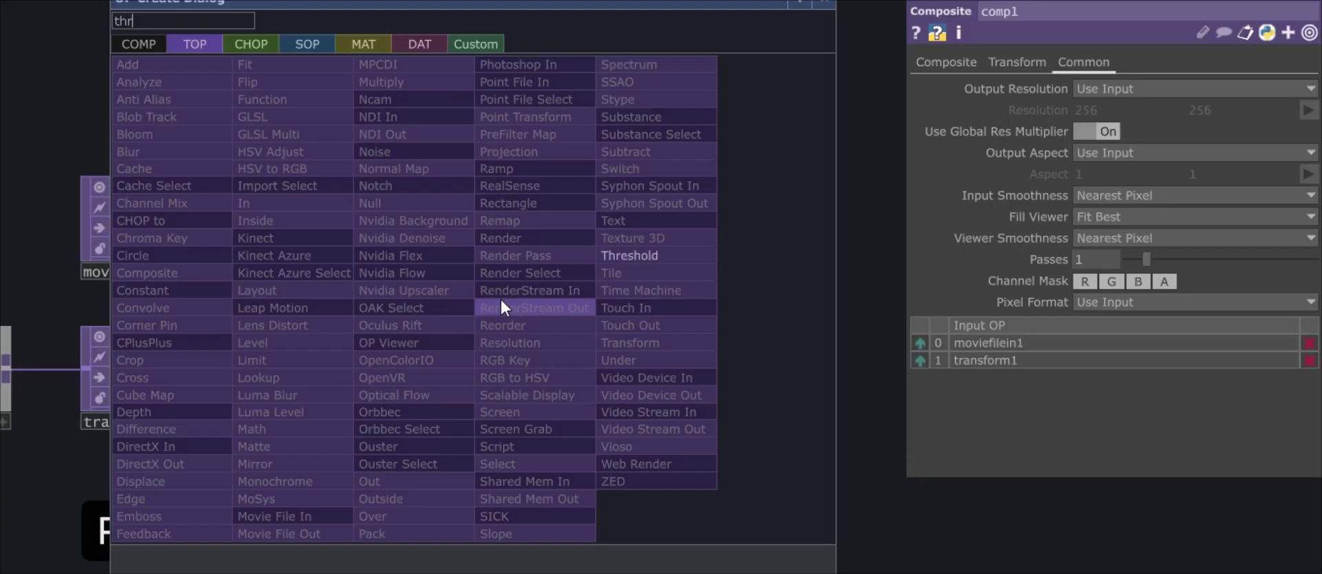
{"action": "left_click", "coordinate": [617, 309]}
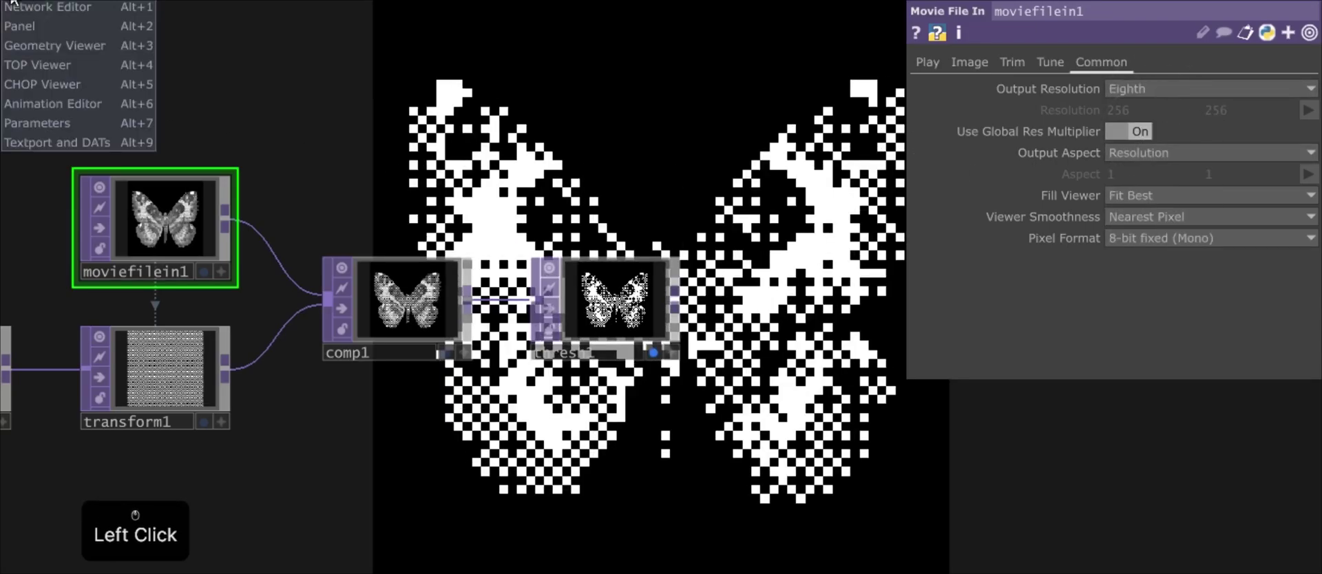
Set moviefilein1 Output Resolution to Half so the dithered butterfly gains finer detail
{"action": "left_click", "coordinate": [74, 76]}
{"action": "middle_click", "coordinate": [727, 329]}
{"action": "left_click_drag", "start_coordinate": [771, 324], "coordinate": [773, 334]}
{"action": "left_click", "coordinate": [773, 333]}
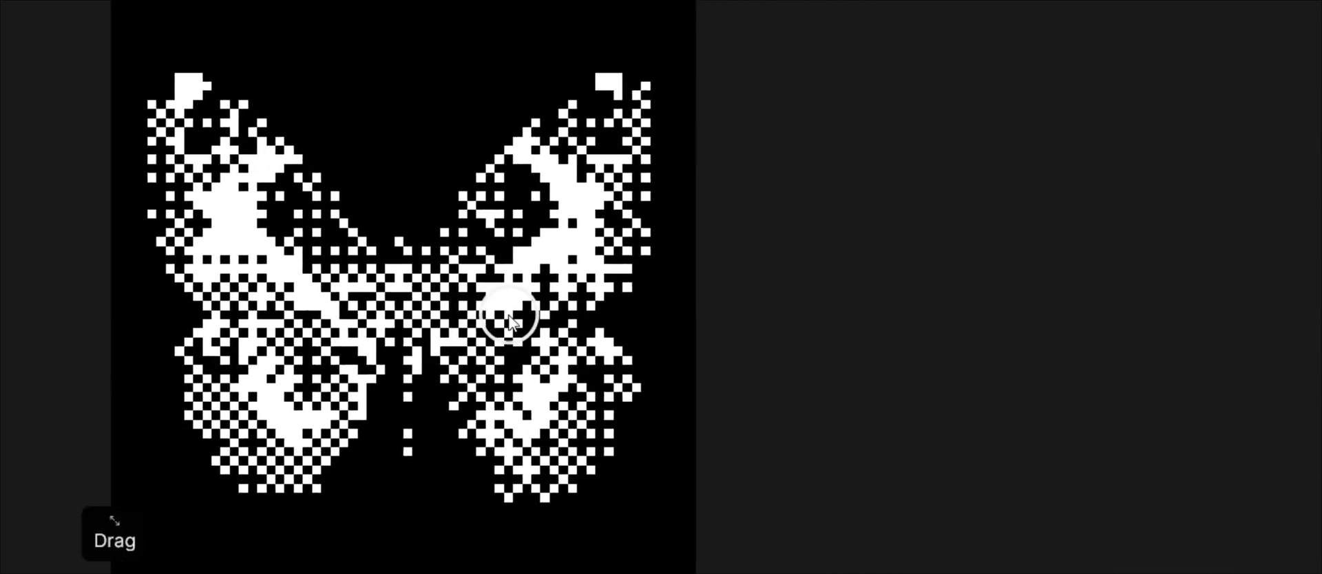
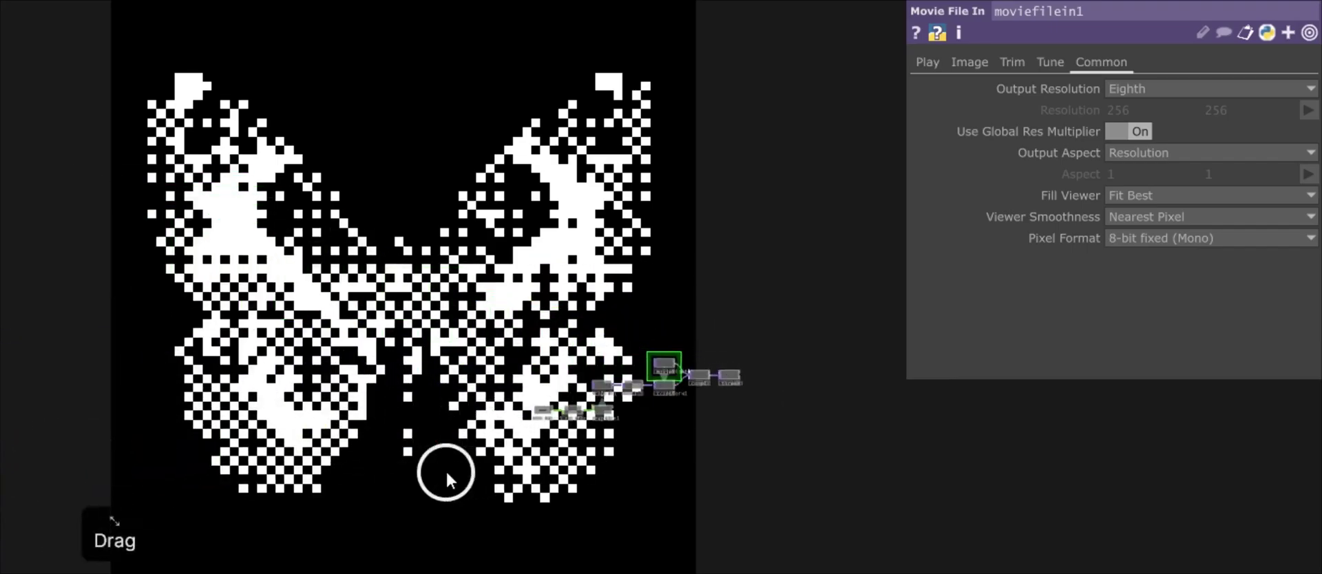
{"action": "left_click", "coordinate": [1203, 123]}
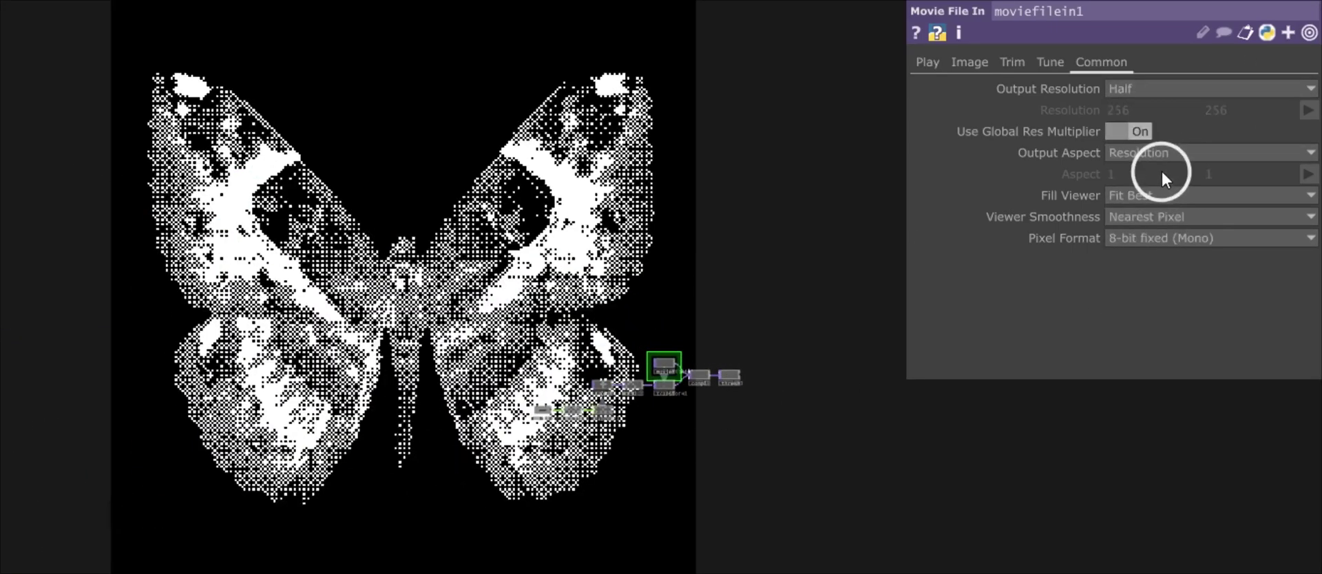